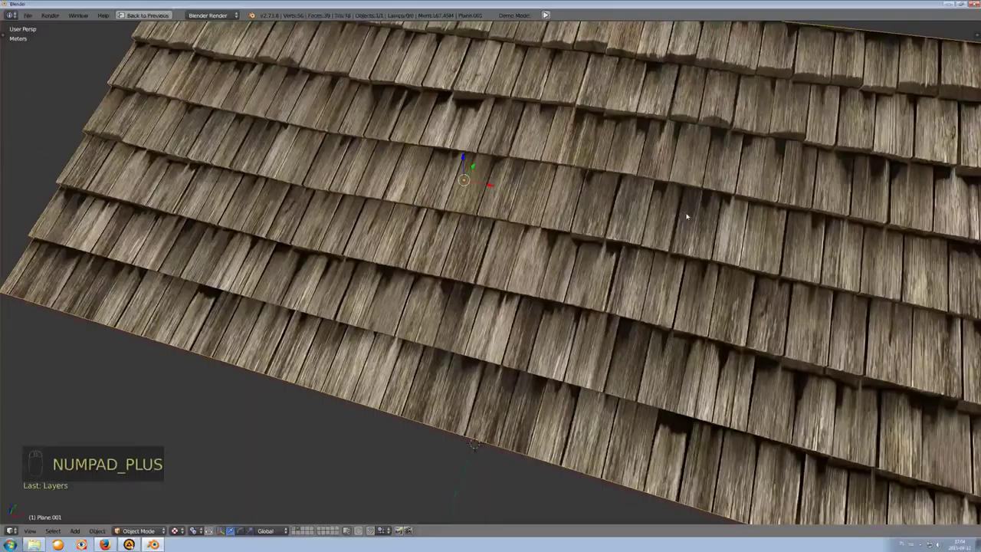
Step: Select the finished shingle roof and move it out of view onto another layer
left_click_drag(689, 215, 617, 286)
key("z")
left_click_drag(606, 302, 593, 300)
key("Tab")
key("a")
key("a")
key("z")
left_click_drag(598, 305, 498, 208)
key("Tab")
Step: Add a fresh Mesh > Plane to the emptied scene as the new roof base
left_click_drag(506, 233, 566, 314)
key("alt+z")
left_click_drag(548, 306, 564, 309)
key("3")
middle_click(484, 298)
key("shift+a")
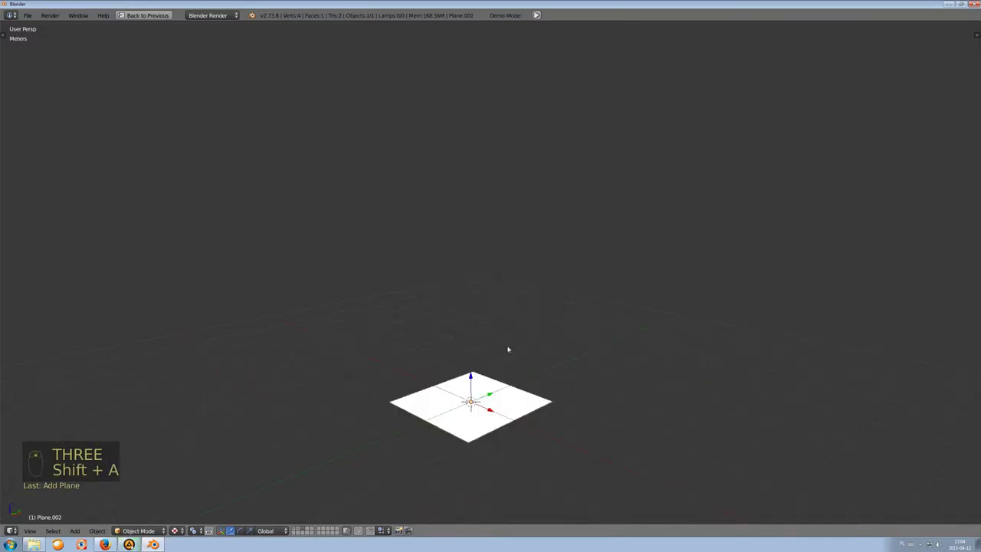
Step: Raise the plane, scale it into a long rectangle and subdivide it with 6 cuts into seven strips
key("g")
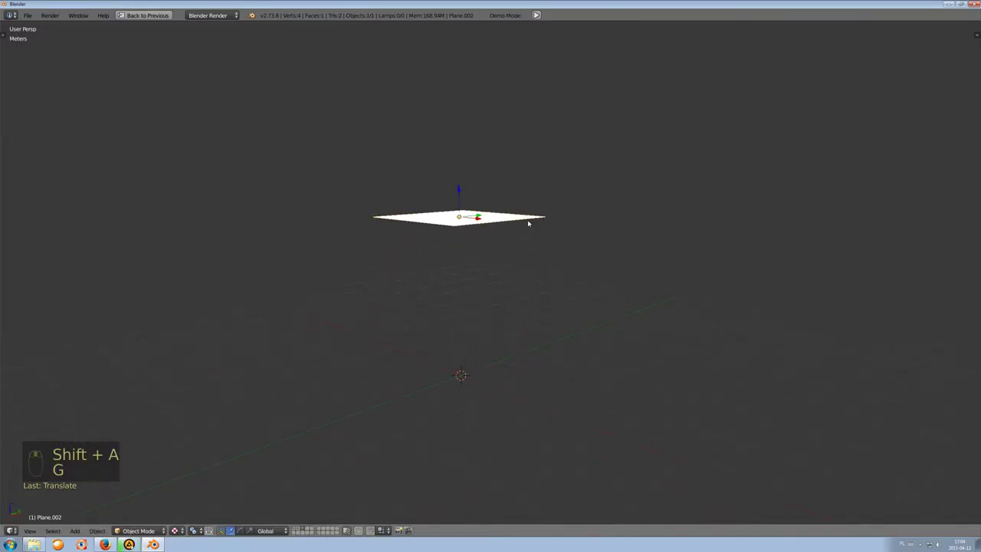
key("r")
key("Tab")
key("s")
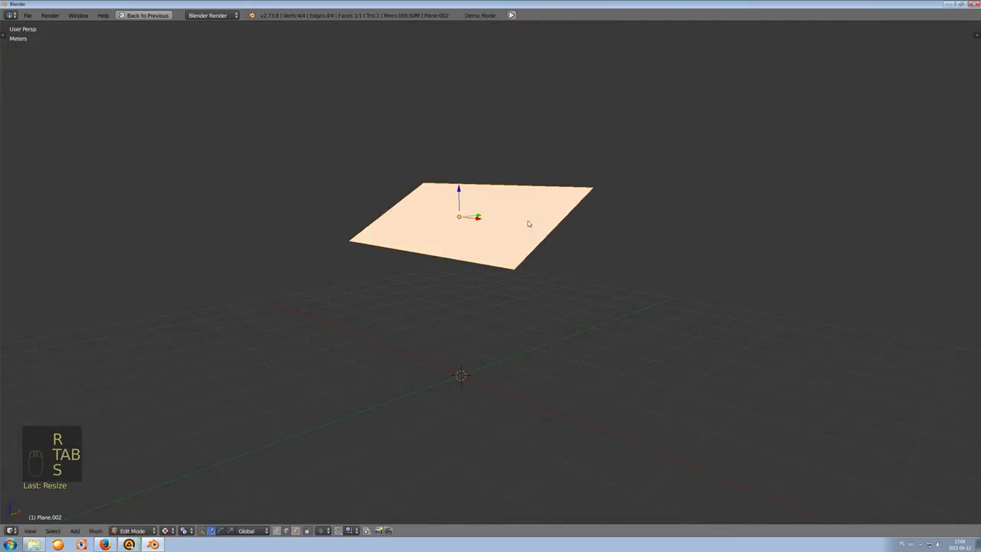
left_click_drag(422, 232, 493, 322)
Step: Add a loop cut across the strips and switch to Right Ortho side view
key("z")
key("z")
key("ctrl+r")
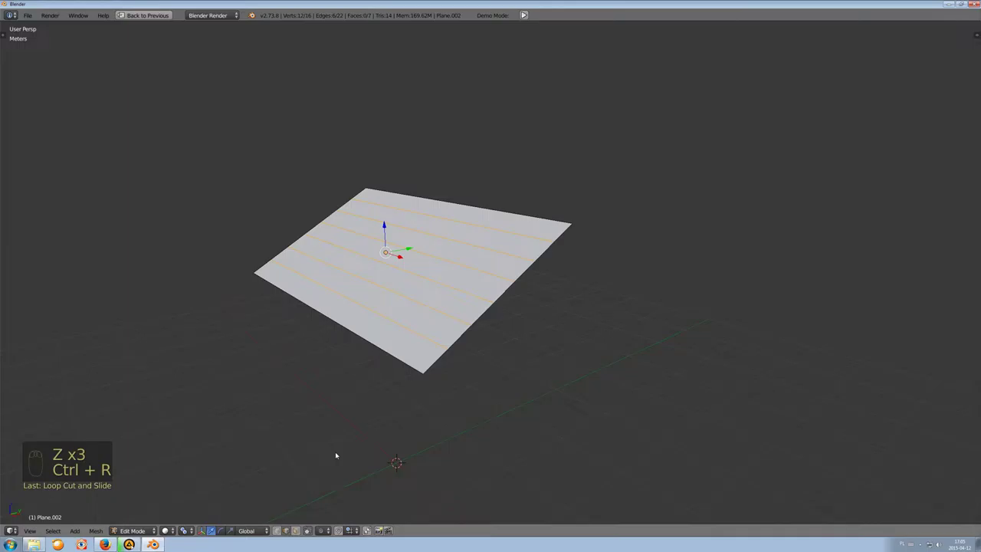
key("ctrl+Tab")
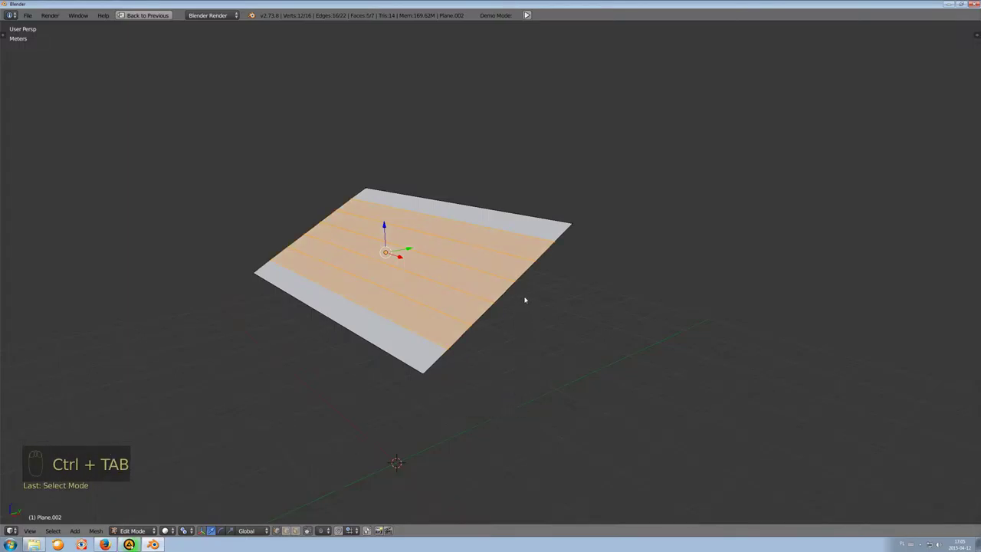
key("KP_1")
key("KP_3")
key("KP_5")
Step: Box-select the inner edge loops in wireframe, ready to split the strips apart
key("z")
left_click_drag(427, 277, 174, 534)
key("z")
left_click_drag(174, 534, 440, 339)
middle_click(434, 341)
left_click_drag(440, 340, 606, 351)
Step: Split each selected edge loop with Y and move the strips apart into seven separate pieces
key("y")
key("g")
key("c")
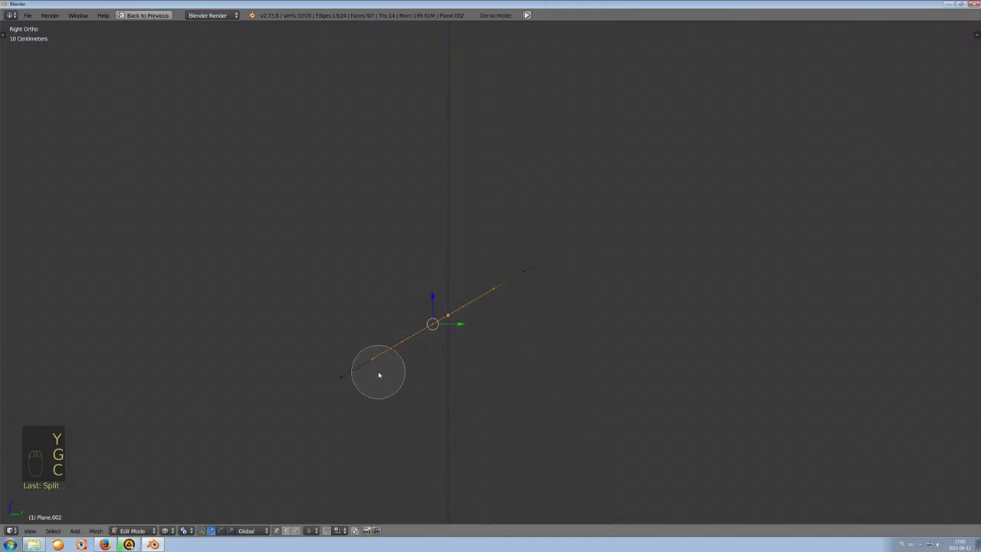
left_click_drag(379, 370, 534, 354)
key("g")
key("y")
key("g")
key("c")
key("y")
key("g")
Step: Select all strips in side view and rotate them so they tilt and overlap like shingle rows
key("ctrl+Tab")
left_click_drag(188, 534, 610, 375)
key("a")
key("a")
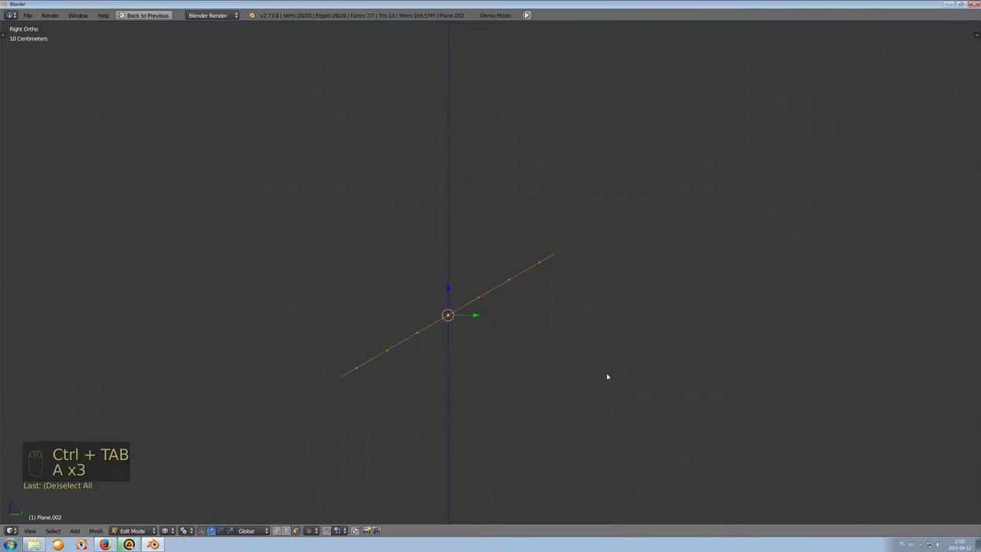
left_click_drag(610, 375, 606, 395)
key("r")
key("KP_5")
middle_click(563, 401)
Step: Fill faces between the first facing edge pairs of neighbouring strips with F
key("z")
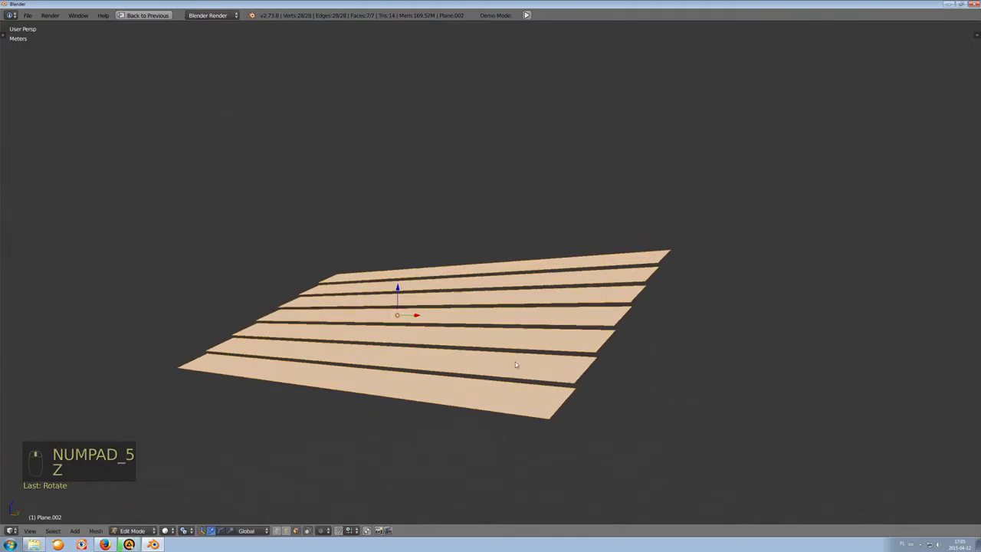
key("z")
key("ctrl+Tab")
key("a")
key("c")
middle_click(431, 350)
left_click(433, 348)
key("f")
key("a")
key("c")
left_click_drag(466, 322, 507, 276)
key("f")
Step: Fill the remaining gaps between strips so all seven join into one stepped surface
key("a")
key("c")
key("f")
key("a")
key("c")
left_click_drag(506, 277, 582, 309)
key("f")
key("a")
key("c")
key("f")
key("a")
key("c")
key("f")
Step: Select the whole stepped surface and recalculate its normals with Ctrl+N
key("z")
right_click(603, 321)
left_click_drag(583, 309, 613, 325)
key("a")
key("a")
key("ctrl+n")
middle_click(613, 325)
key("a")
left_click_drag(569, 325, 609, 323)
Step: View the stepped rows from Front Ortho, select everything and unwrap the mesh for texturing
key("KP_1")
key("KP_5")
key("Tab")
key("Tab")
key("a")
key("a")
key("a")
key("u")
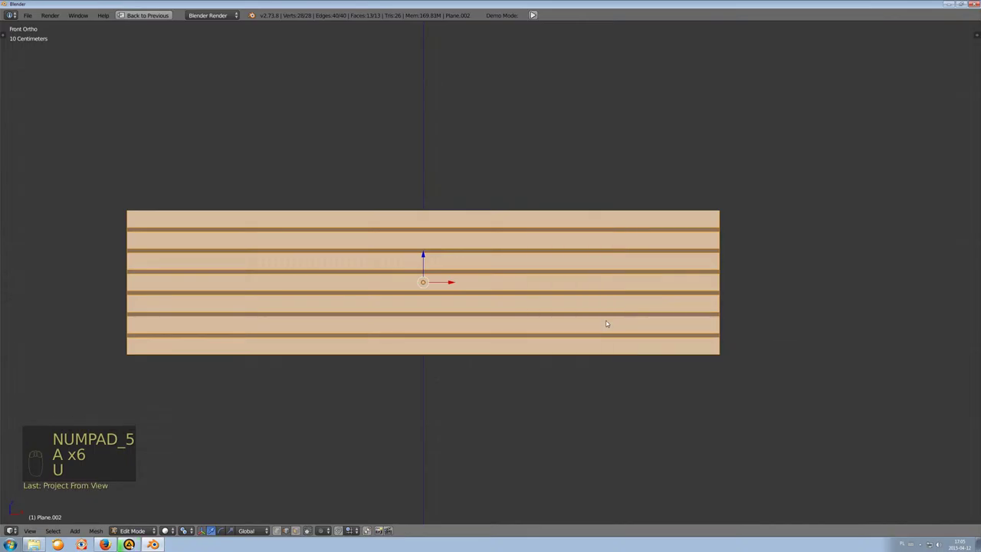
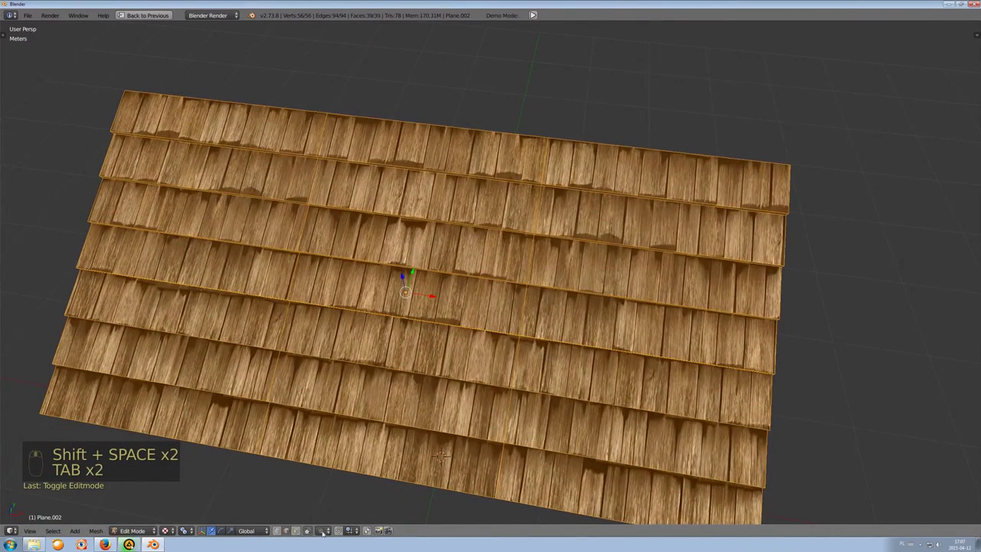
Step: From Top Ortho, proportionally move roof vertices along Y at size 0.75 so the shingle rows bend slightly
left_click_drag(309, 530, 477, 364)
left_click_drag(477, 364, 535, 315)
key("KP_7")
key("KP_5")
left_click_drag(531, 307, 617, 322)
key("g")
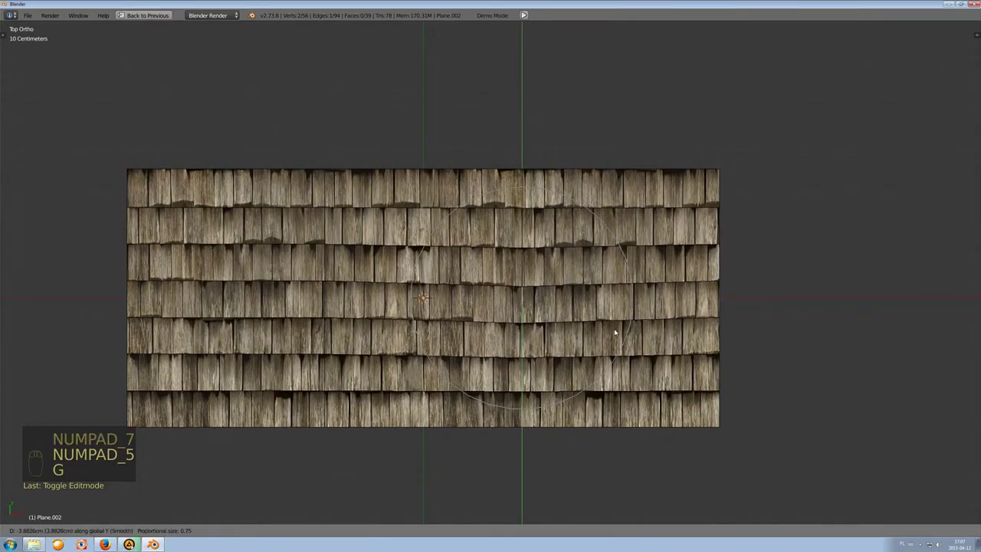
left_click_drag(315, 312, 422, 293)
key("g")
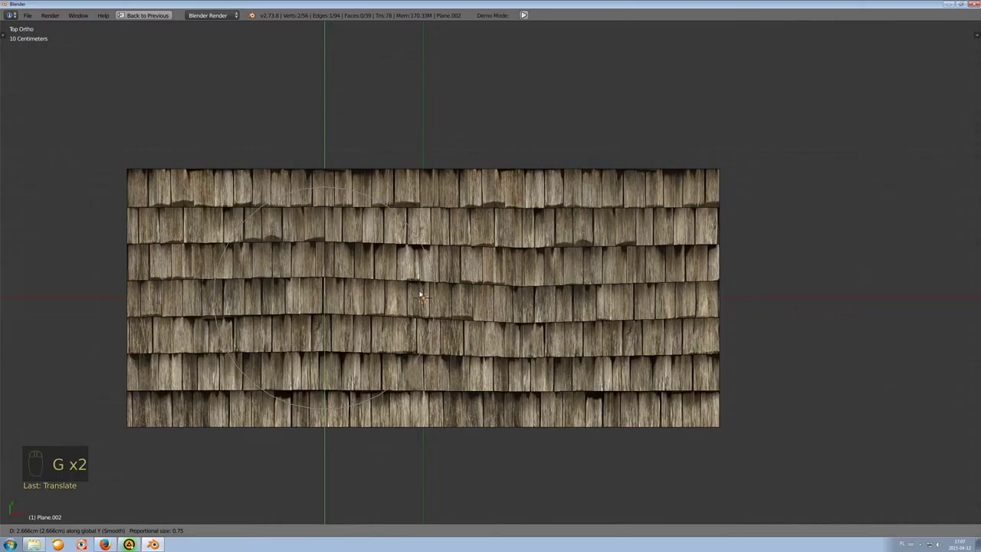
key("KP_1")
key("KP_5")
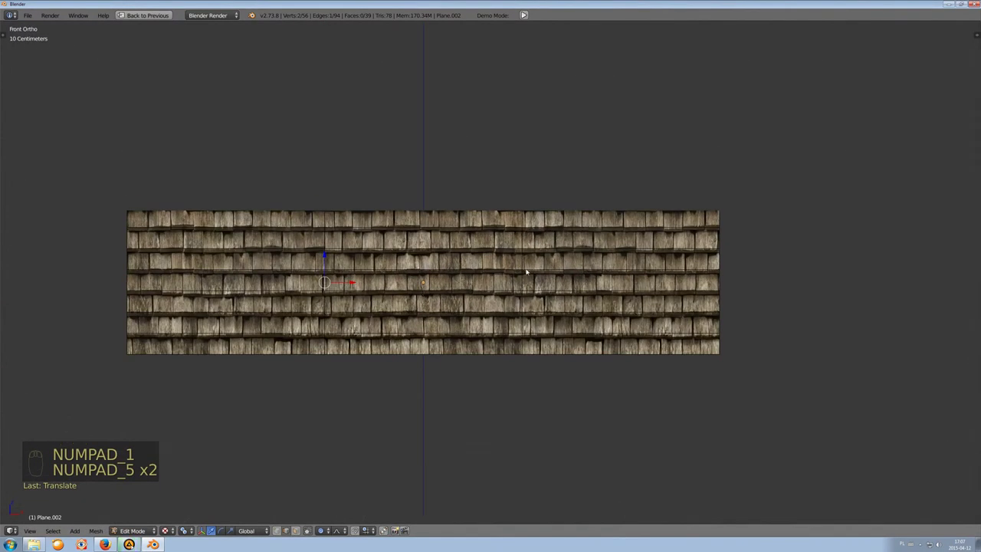
Step: Make a few more proportional nudges, orbit to inspect the weathered roof, and return to Object Mode
key("KP_5")
left_click_drag(502, 275, 533, 281)
key("g")
left_click_drag(533, 281, 548, 287)
left_click_drag(544, 295, 548, 287)
key("g")
left_click_drag(547, 287, 603, 393)
key("Tab")
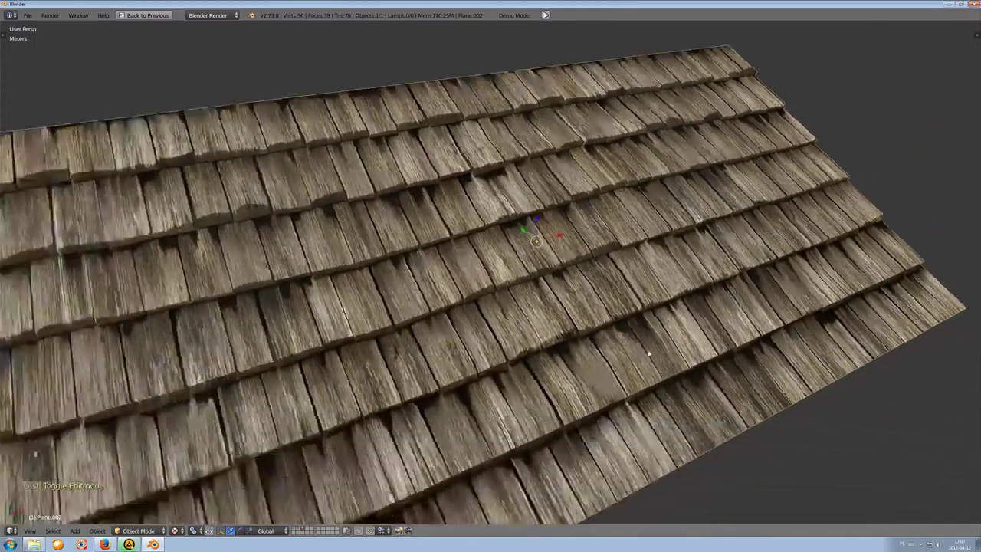